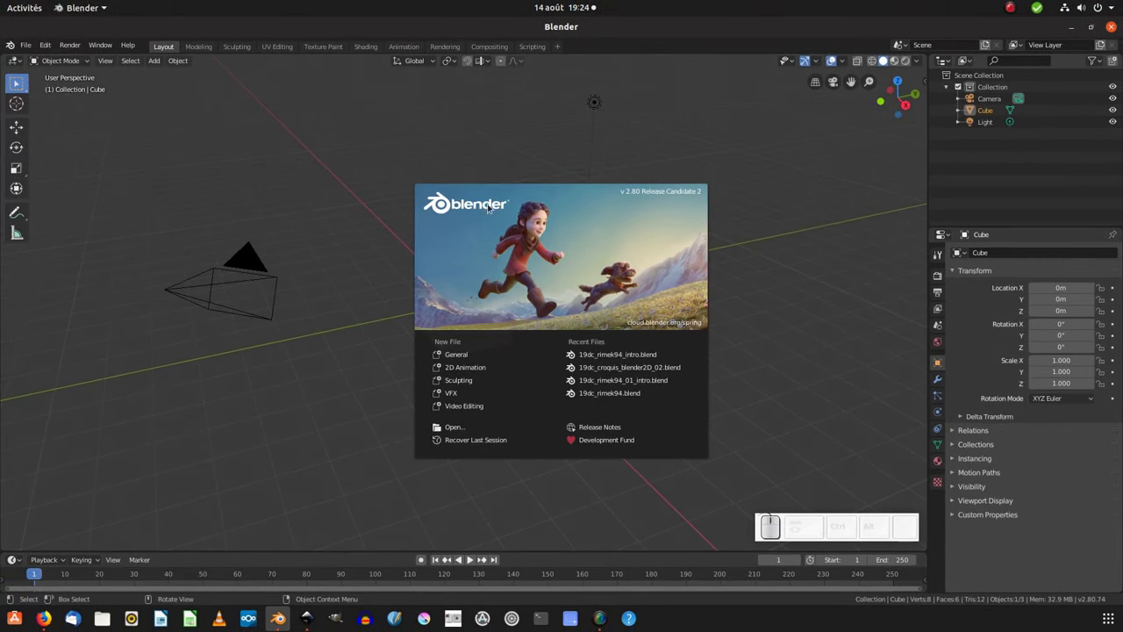
Dismiss the splash screen and select the default cube in the viewport.
left_click(187, 146)
left_click(461, 275)
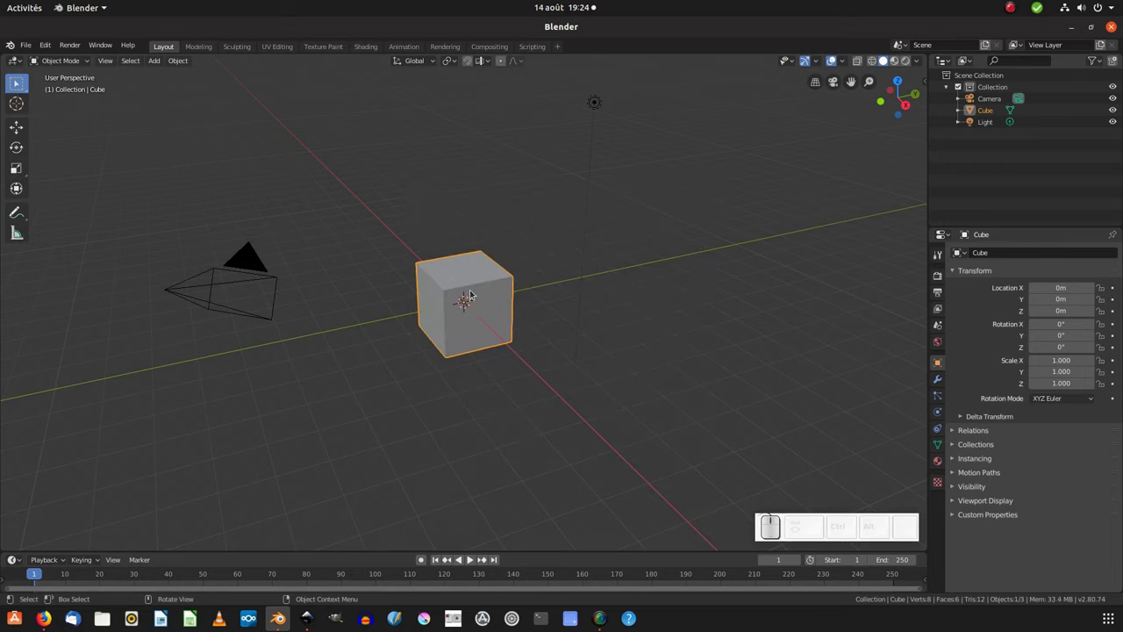
left_click(484, 271)
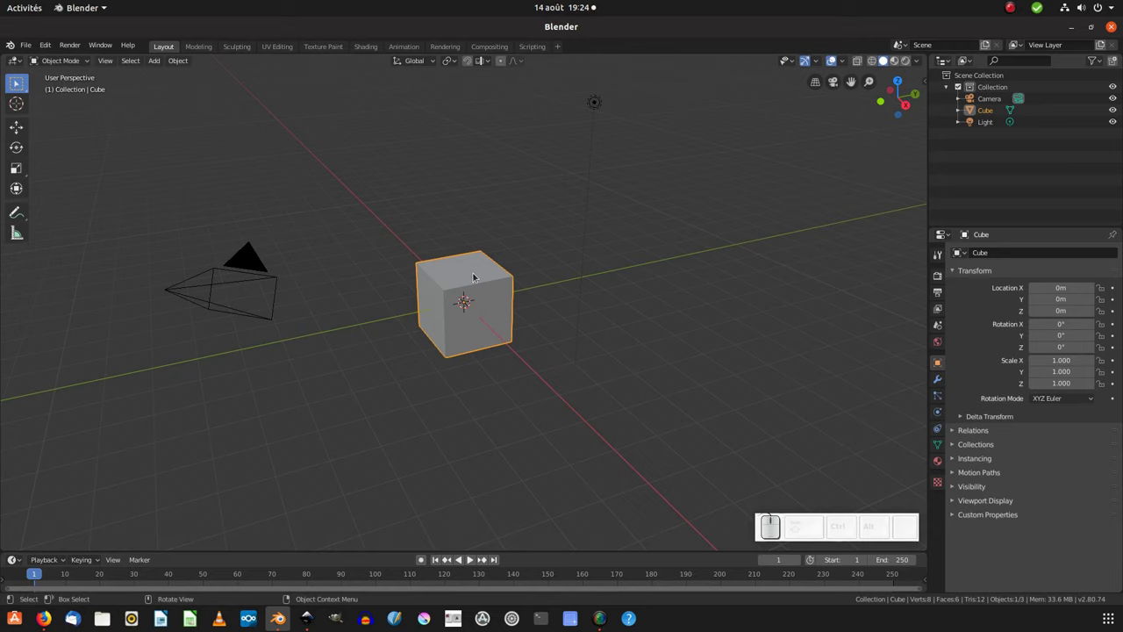
Delete the default cube, leaving only the camera and light in the scene.
right_click(484, 271)
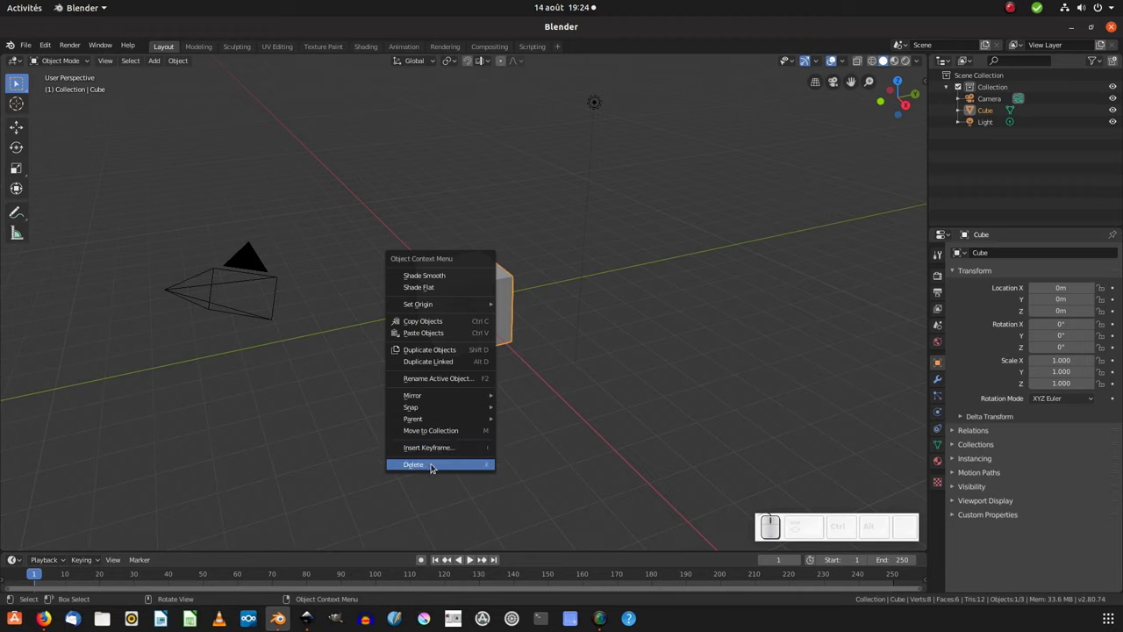
left_click(501, 303)
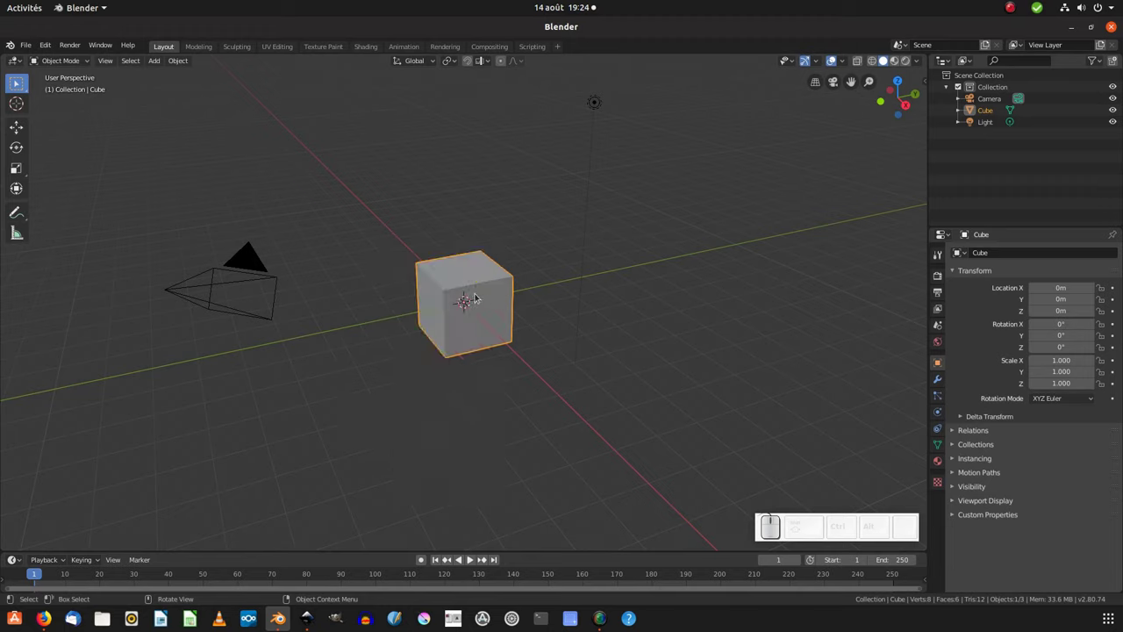
key("x")
left_click(472, 297)
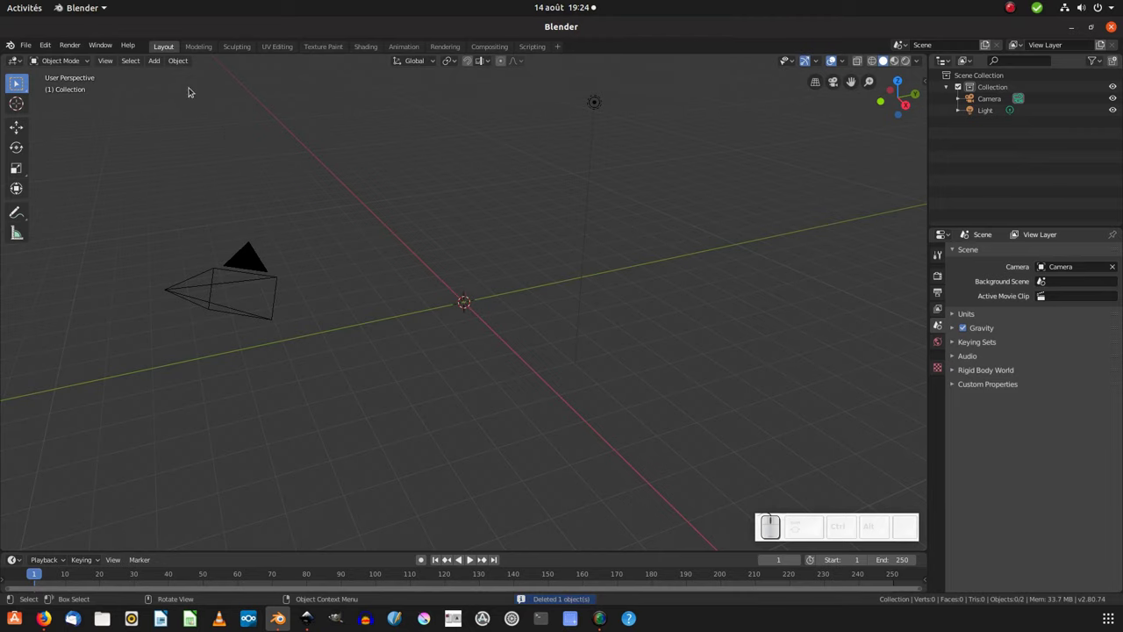
Add a reference image empty from importer_image.png at the scene origin.
left_click(163, 57)
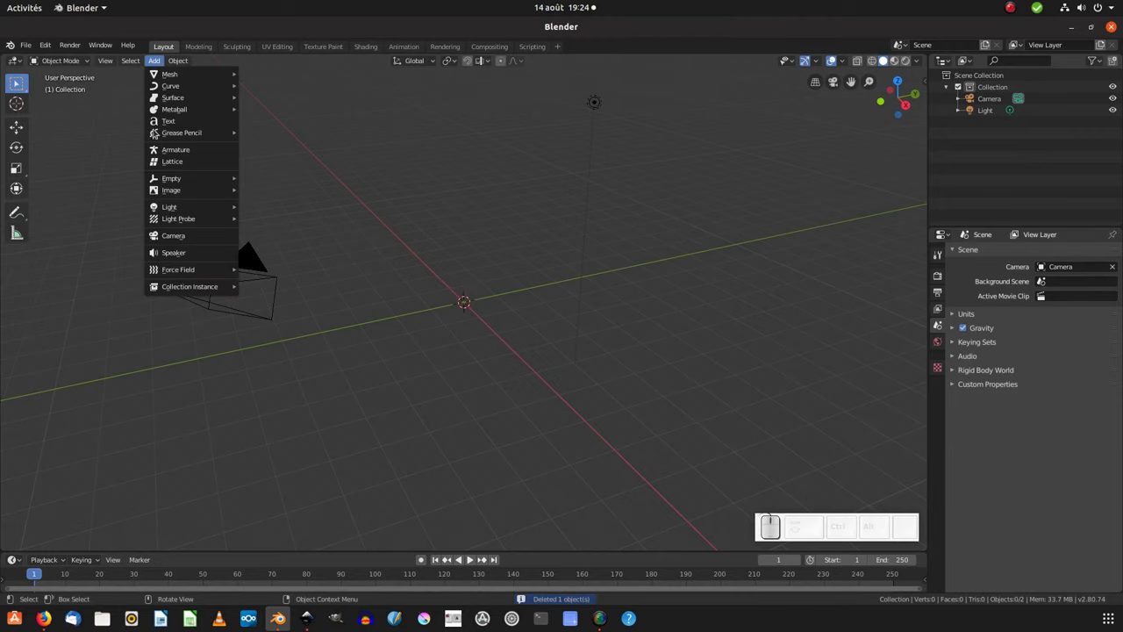
left_click(271, 203)
left_click(34, 243)
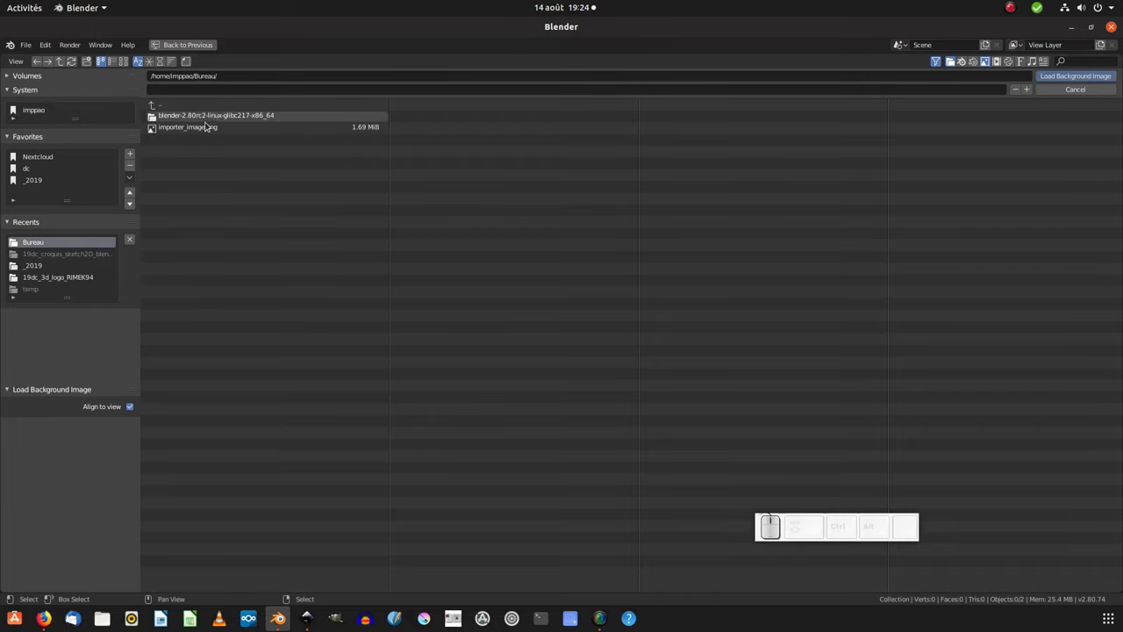
left_click(201, 128)
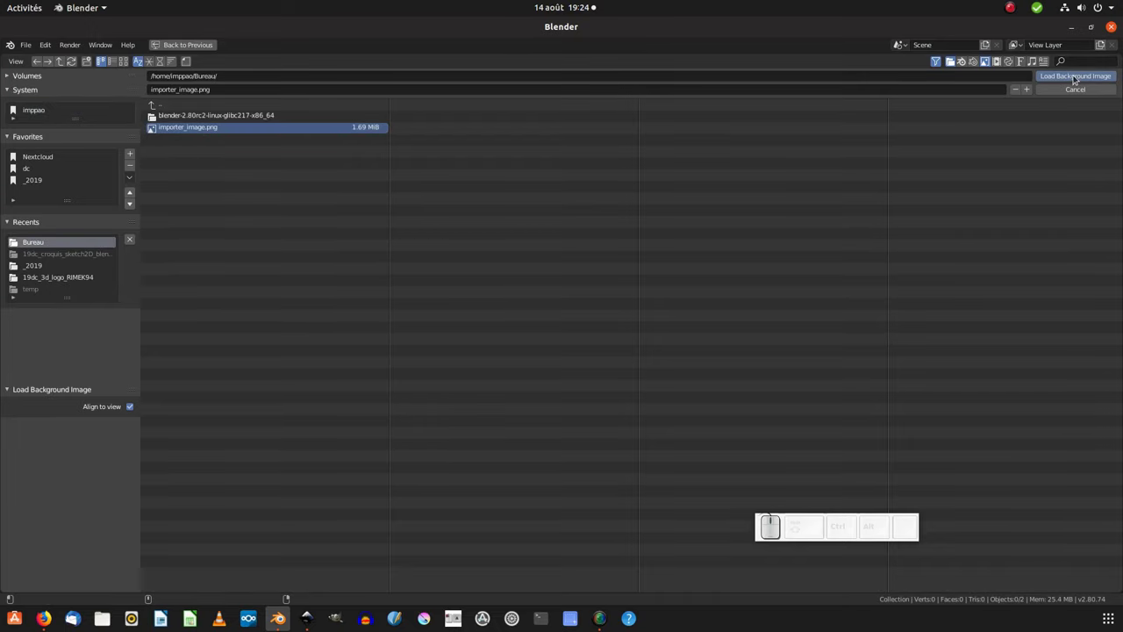
left_click(1081, 77)
left_click(480, 283)
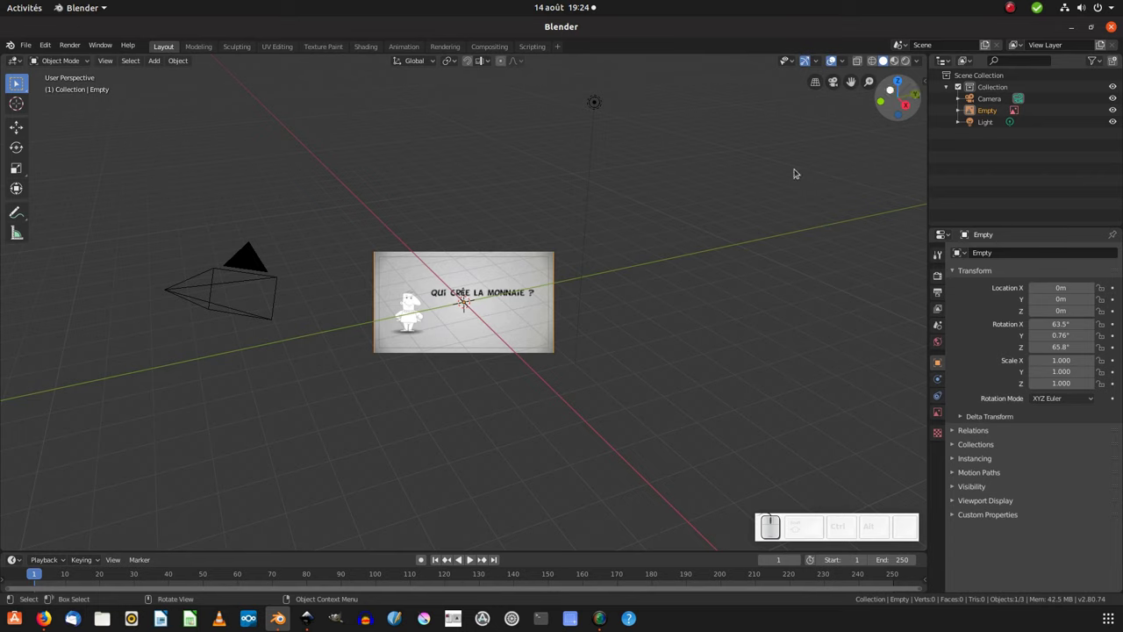
Set the image empty's rotation to X 90°, Y 0°, Z 0° so it stands upright facing the view.
key("n")
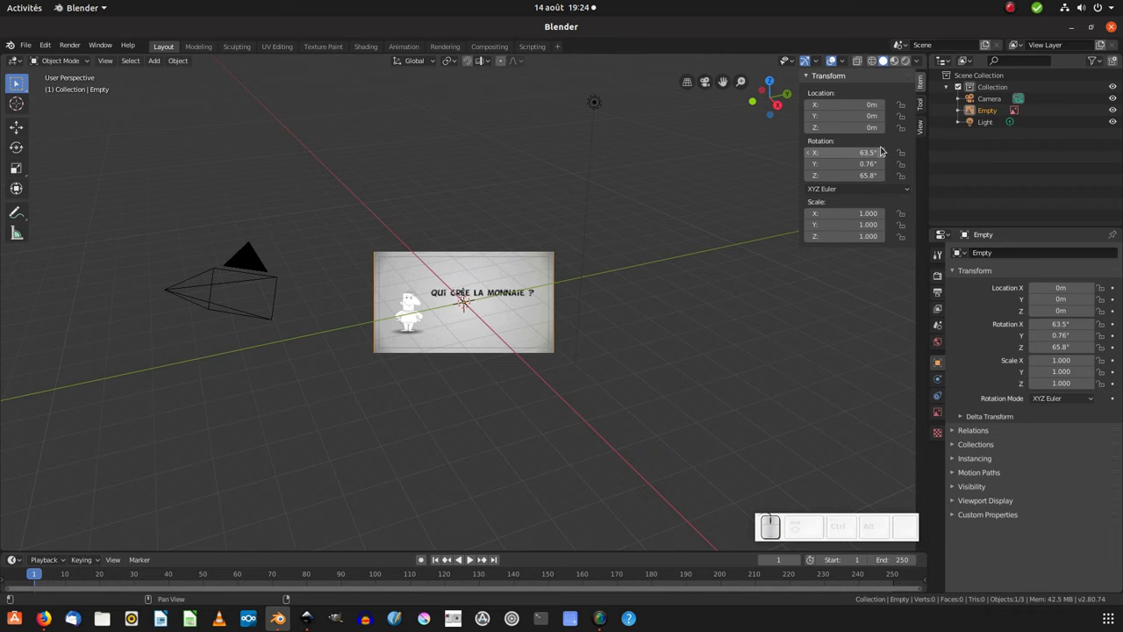
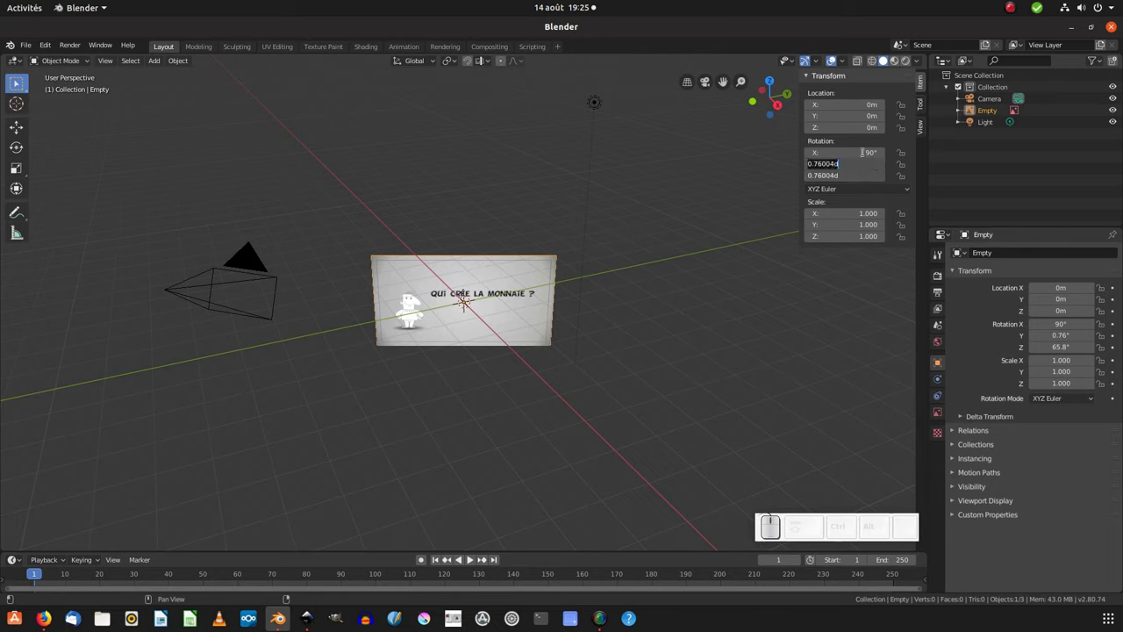
key("KP_0")
key("KP_Enter")
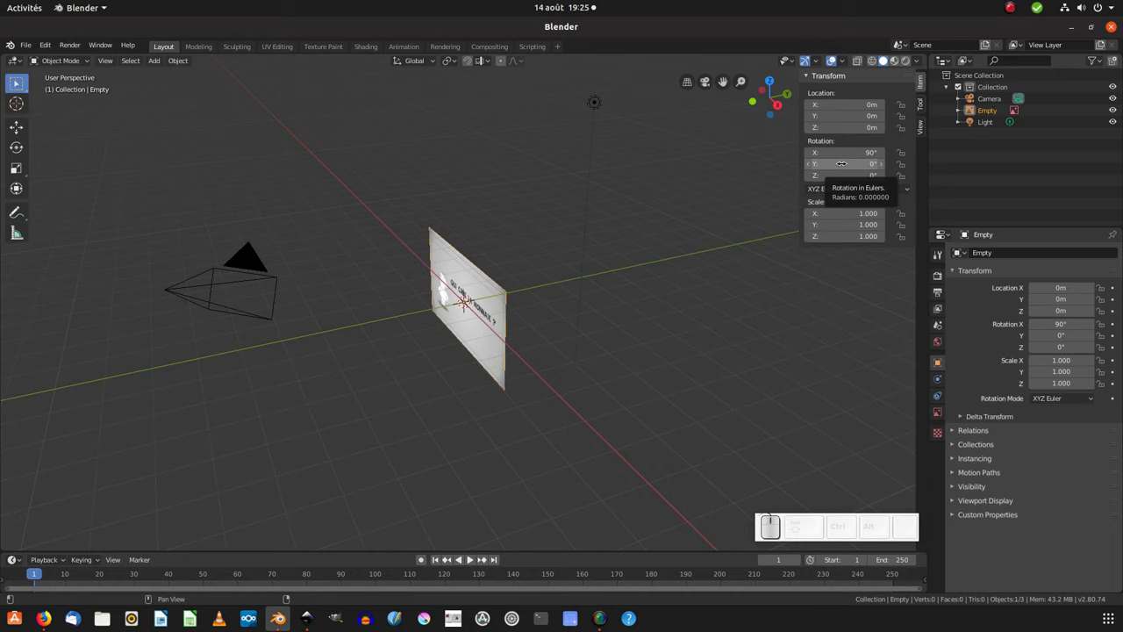
left_click_drag(588, 326, 573, 369)
scroll("up", 3)
left_click_drag(567, 384, 539, 341)
Enable Use Alpha on the image empty and lower its transparency to about 0.569.
left_click(538, 340)
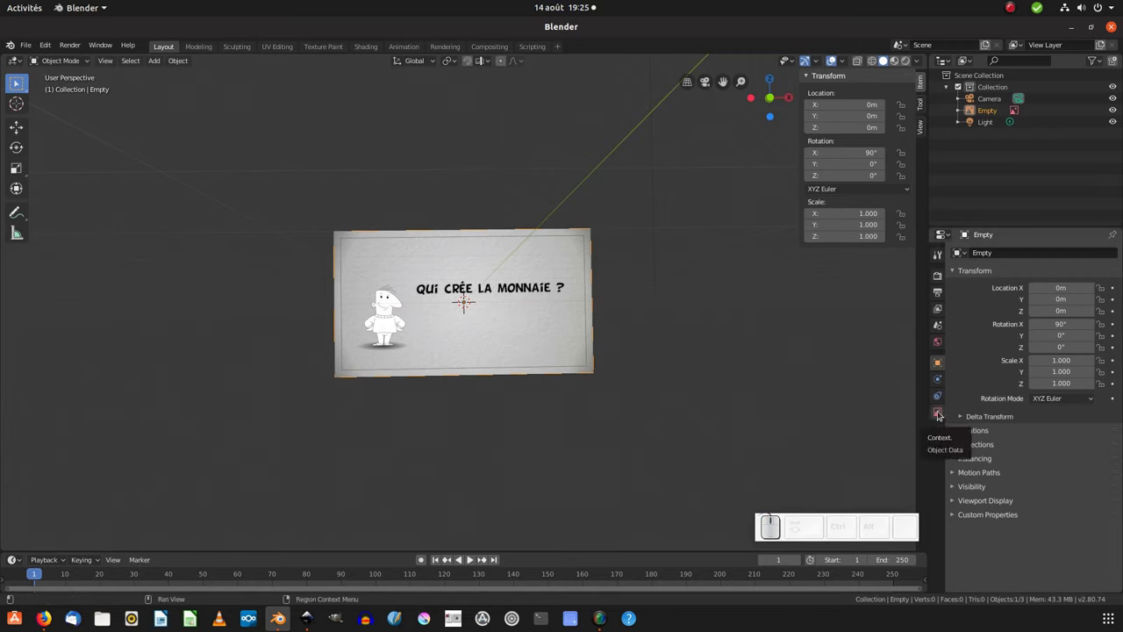
left_click(940, 413)
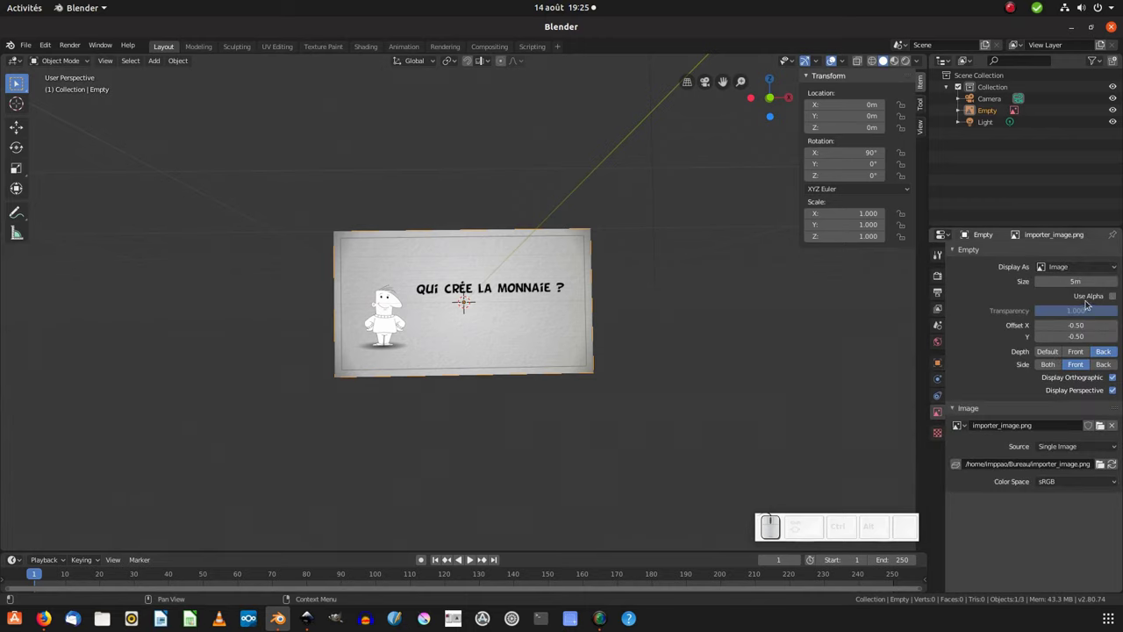
left_click(1104, 300)
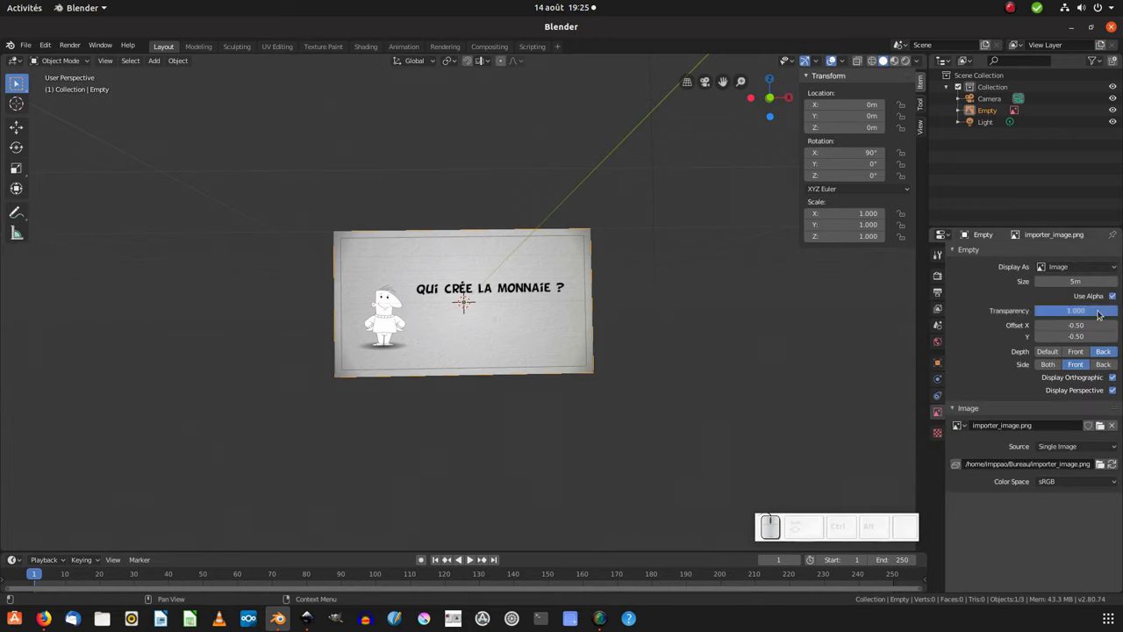
left_click_drag(1102, 312, 489, 284)
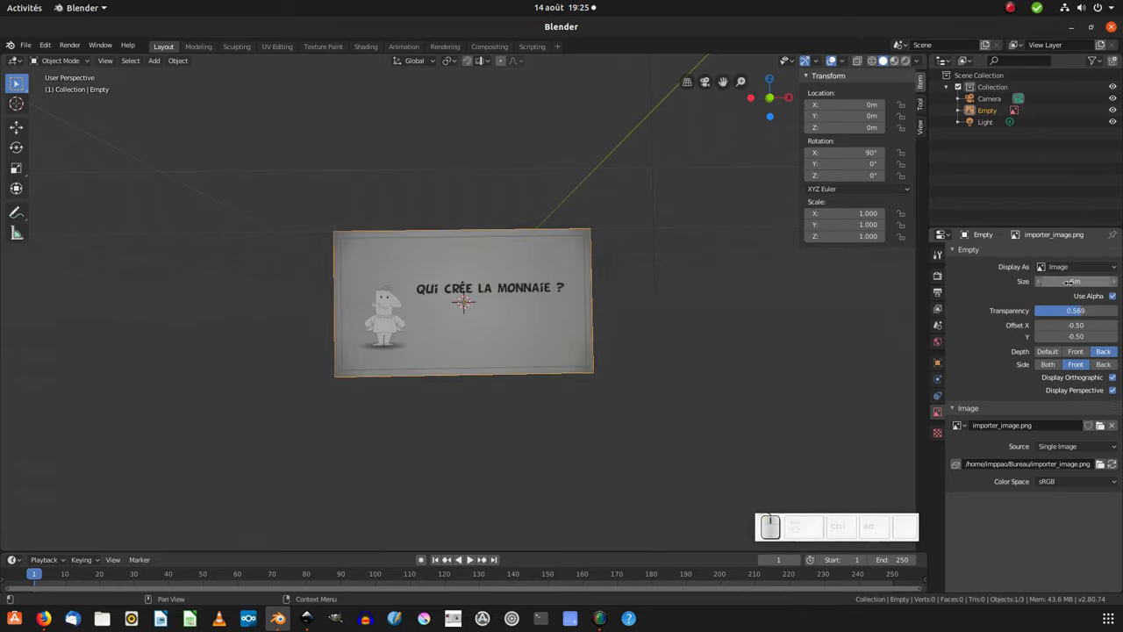
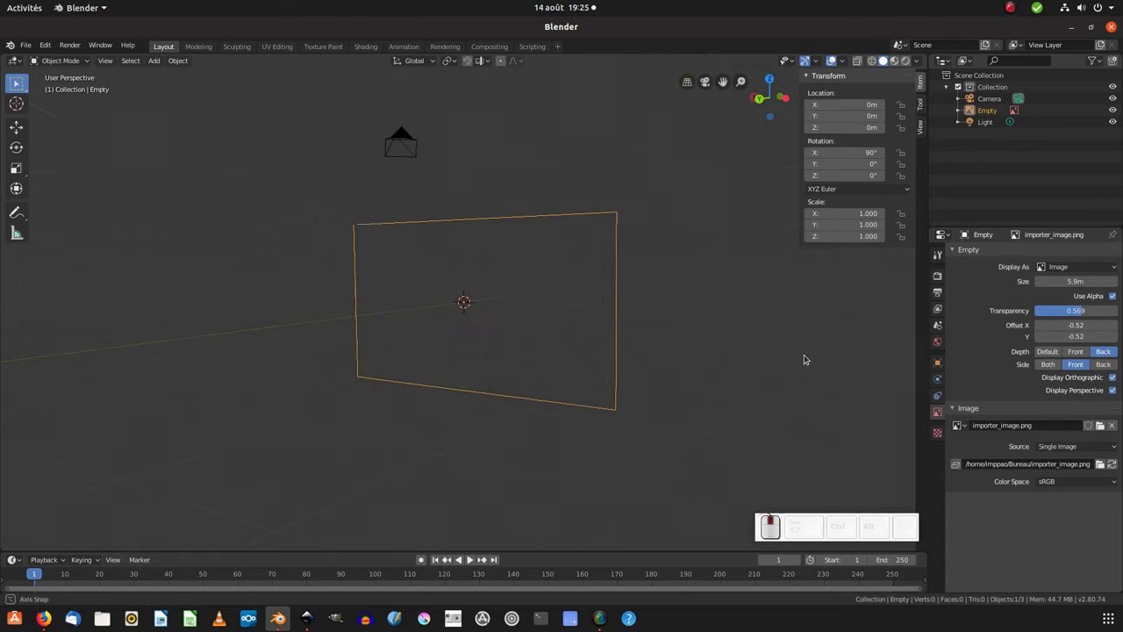
Set the image empty's Side to Both, checking the back, then return to front view.
left_click(1044, 366)
middle_click(699, 355)
left_click_drag(620, 328, 505, 318)
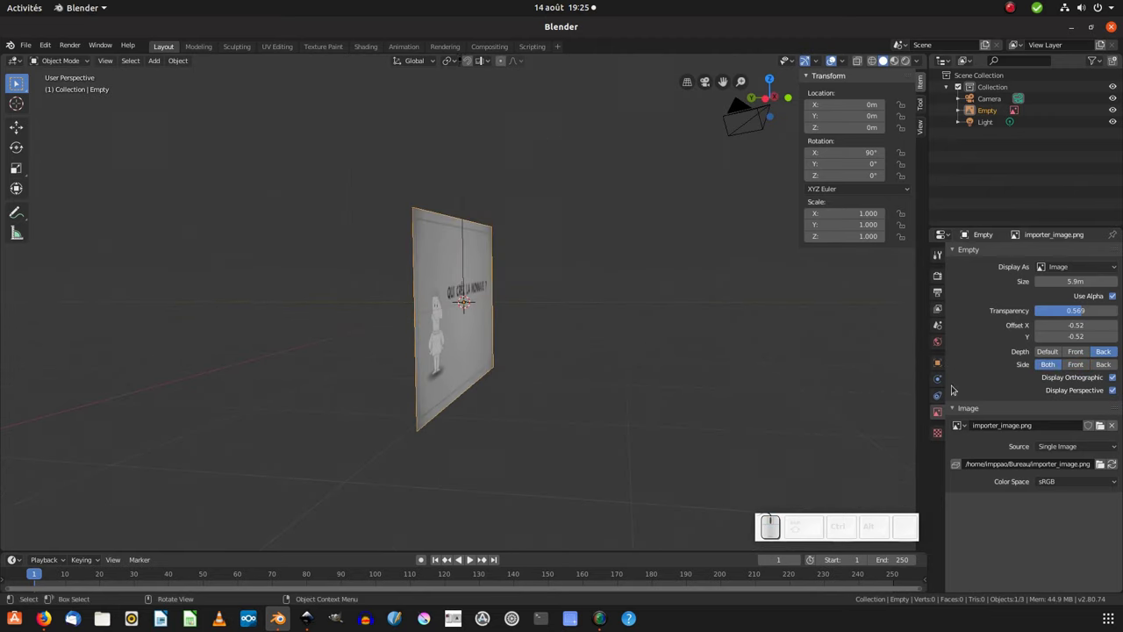
left_click(1072, 366)
left_click_drag(482, 340, 918, 385)
left_click(1101, 367)
middle_click(697, 369)
left_click(732, 363)
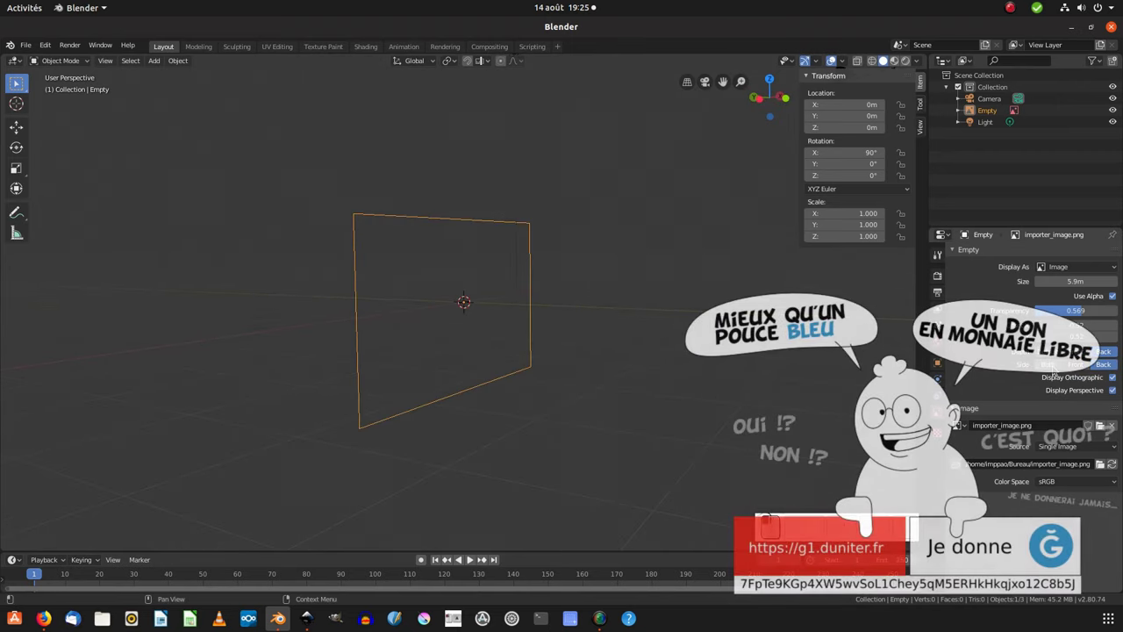